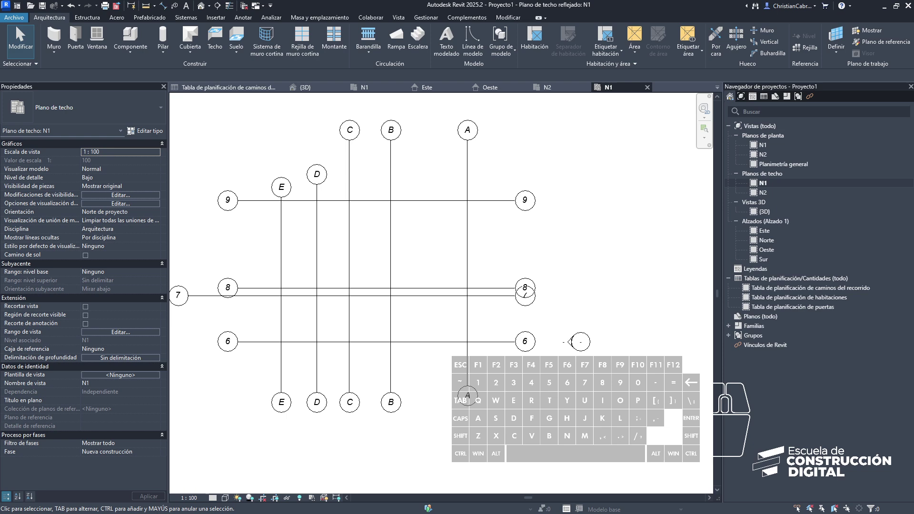
# Step: Frame the emptied N1 ceiling plan and move to the N1 floor plan view
pyautogui.middleClick(418, 315)
pyautogui.scroll(-3)
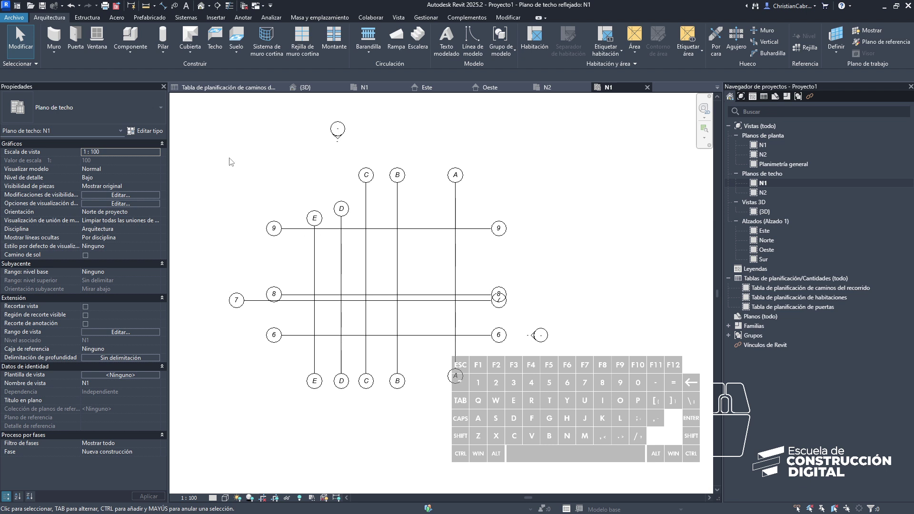
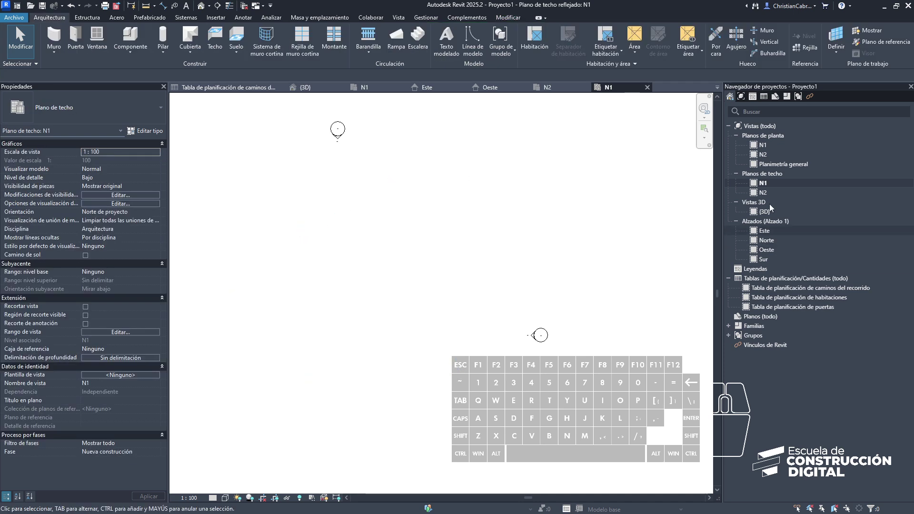
pyautogui.click(765, 152)
# Step: View the East elevation and select all the level lines
pyautogui.doubleClick(763, 149)
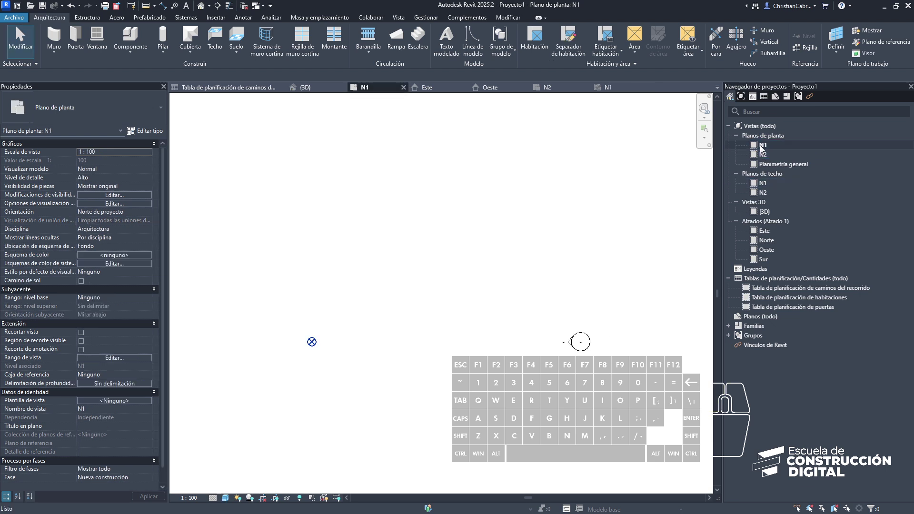
pyautogui.doubleClick(767, 236)
pyautogui.scroll(-3)
pyautogui.scroll(3)
pyautogui.moveTo(578, 262); pyautogui.dragTo(427, 168)
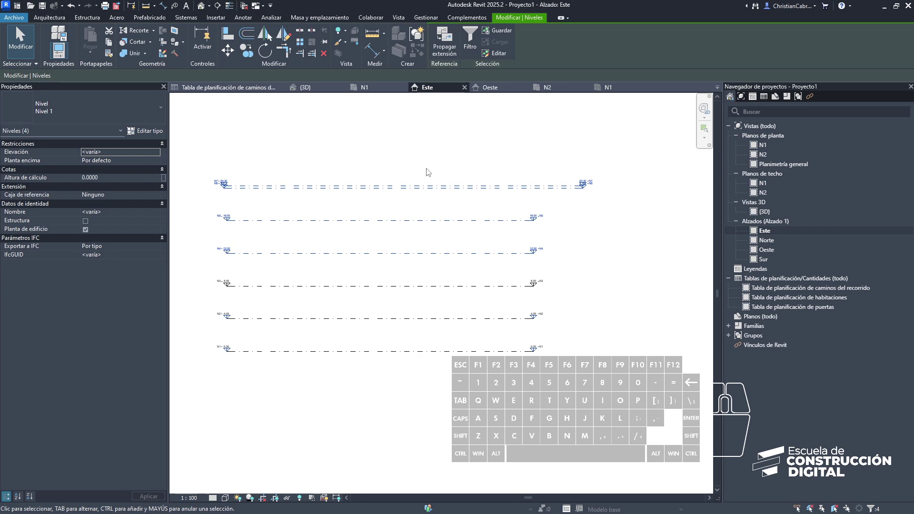
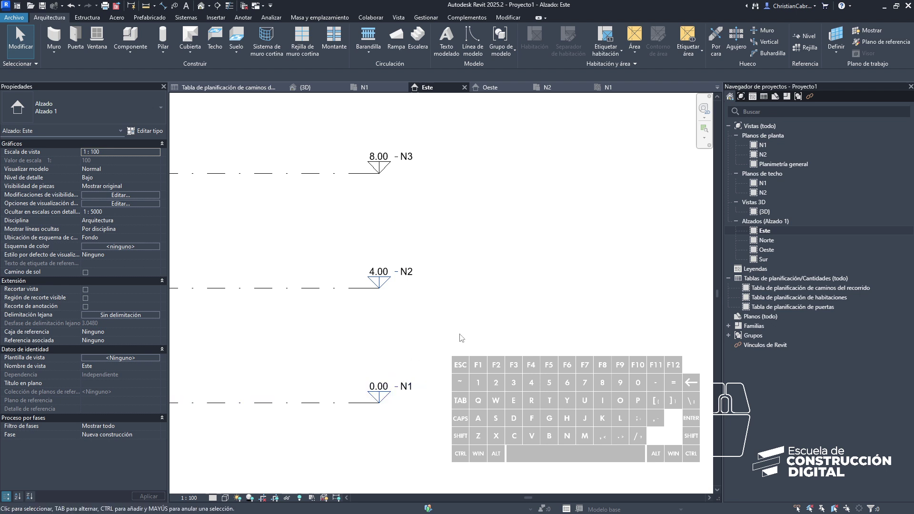
# Step: Check level N2's elevation value at 4.00, then return to the N1 floor plan
pyautogui.middleClick(378, 269)
pyautogui.scroll(3)
pyautogui.middleClick(378, 269)
pyautogui.click(377, 269)
pyautogui.click(371, 271)
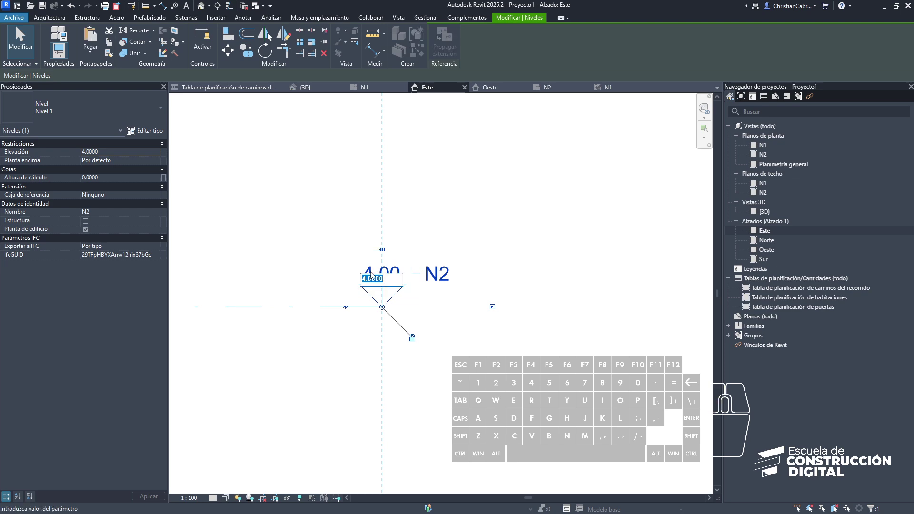
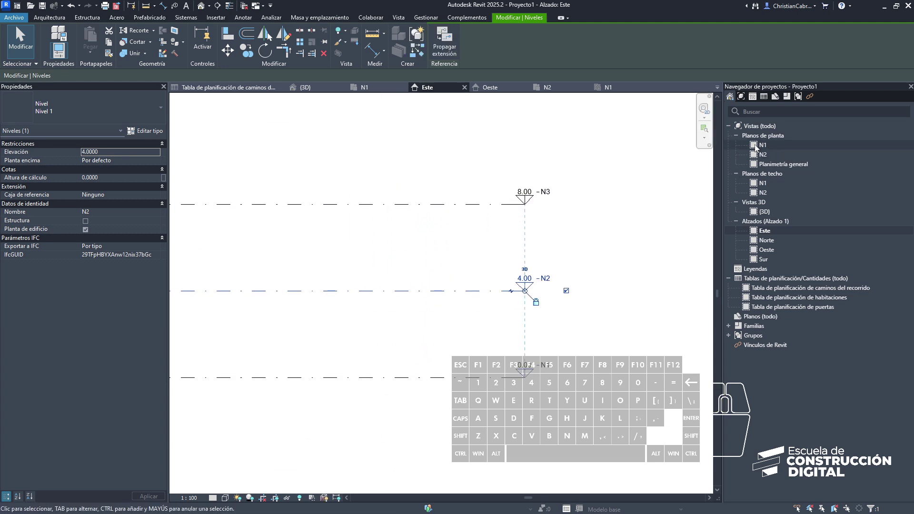
pyautogui.doubleClick(764, 144)
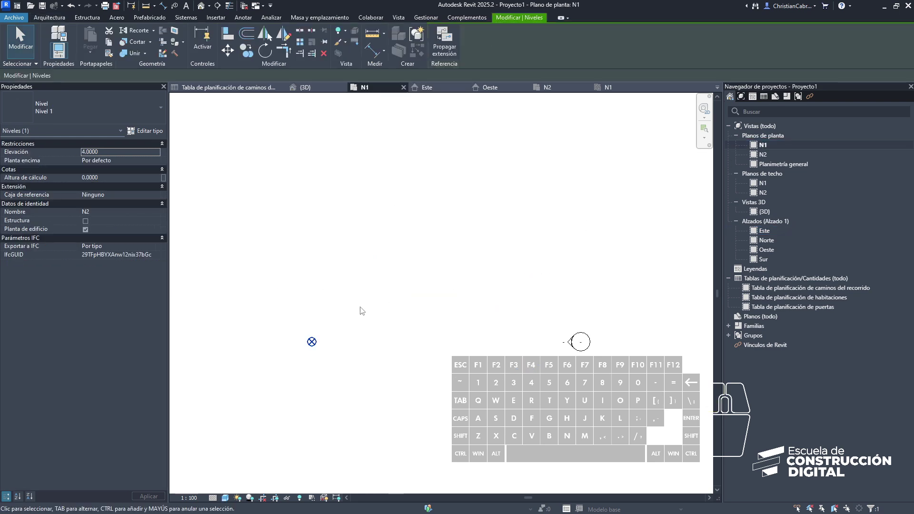
# Step: Place grids A, B and 1 on the N1 plan with the Grid (GR) command
pyautogui.press('g')
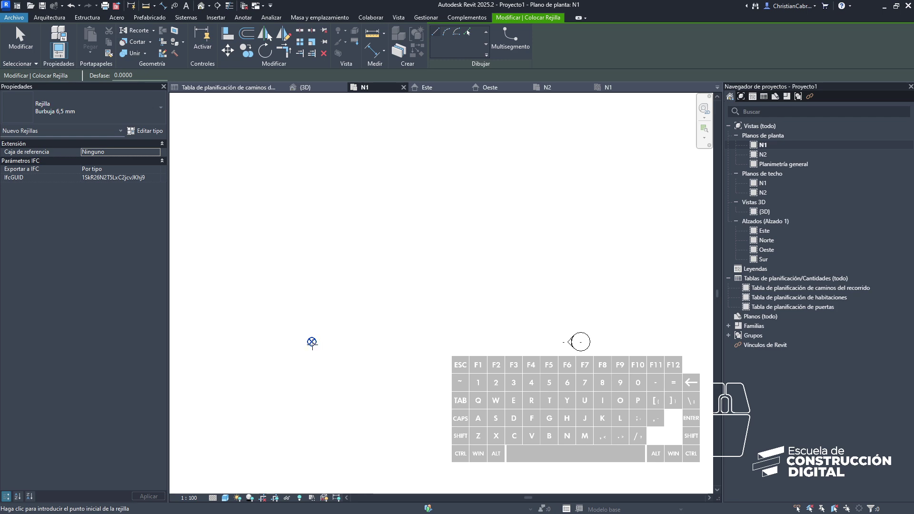
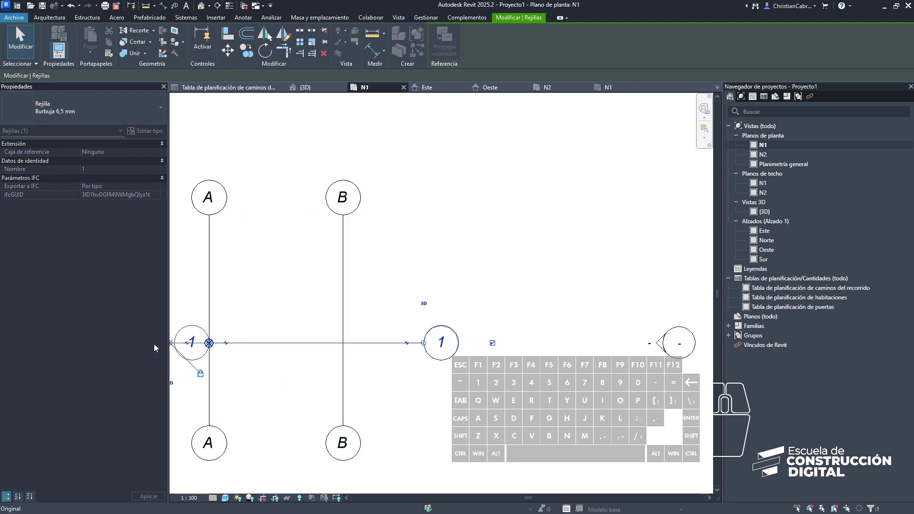
pyautogui.middleClick(210, 194)
pyautogui.click(316, 339)
pyautogui.middleClick(358, 379)
pyautogui.press('Escape')
pyautogui.press('Escape')
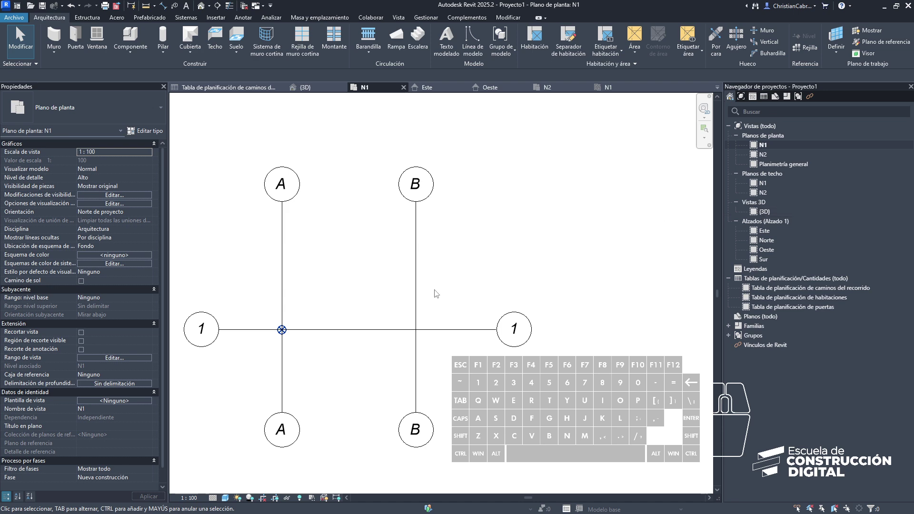
pyautogui.click(343, 289)
pyautogui.middleClick(282, 337)
# Step: In Visibility/Graphics (VG), expand Emplazamiento to reach Punto base del proyecto
pyautogui.press('v')
pyautogui.press('v')
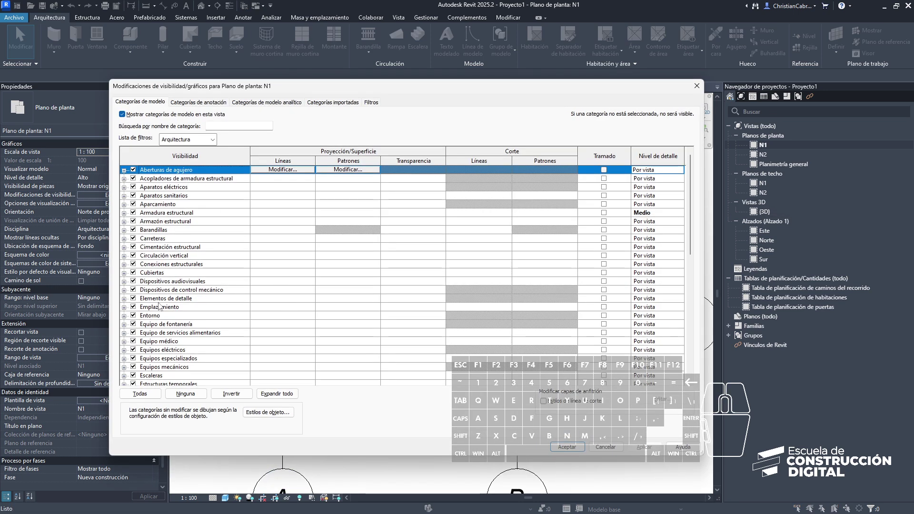
pyautogui.click(160, 306)
pyautogui.click(123, 308)
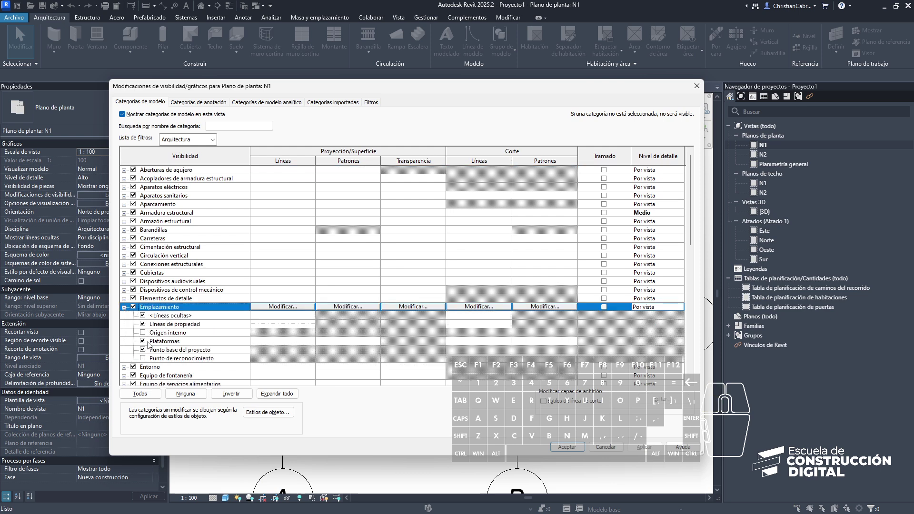
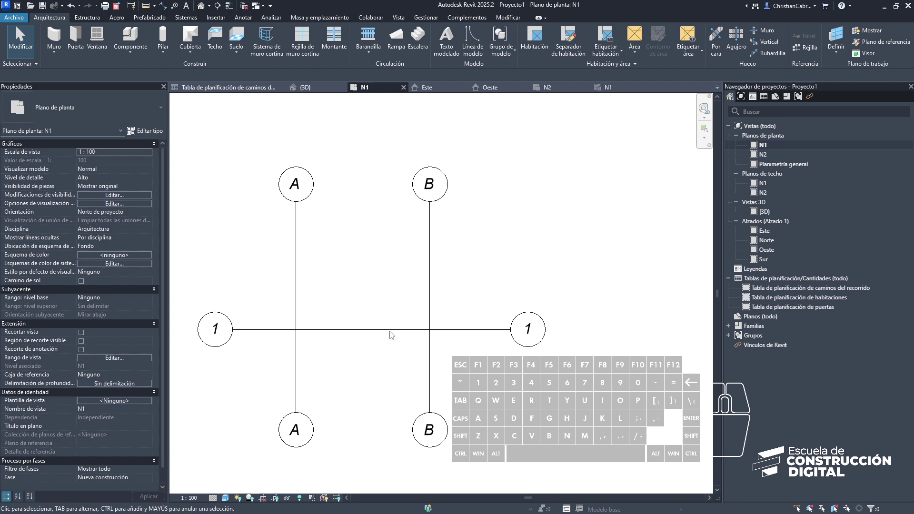
pyautogui.moveTo(371, 362); pyautogui.dragTo(360, 347)
pyautogui.press('alt+Tab')
pyautogui.press('alt+Tab')
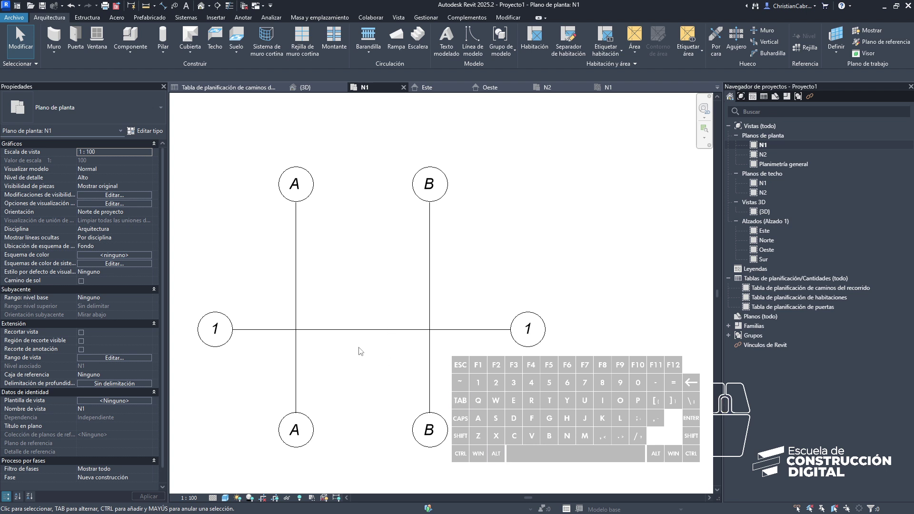
pyautogui.moveTo(355, 362); pyautogui.dragTo(333, 342)
pyautogui.moveTo(346, 379); pyautogui.dragTo(329, 349)
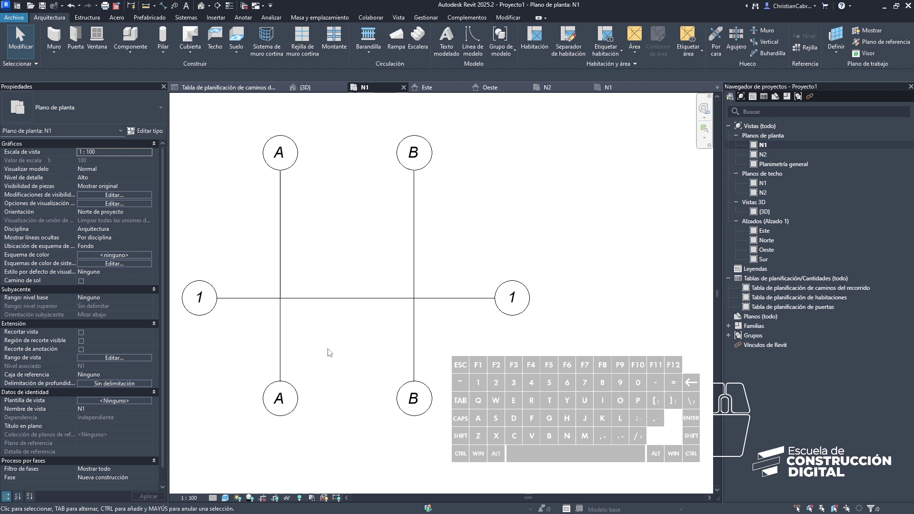
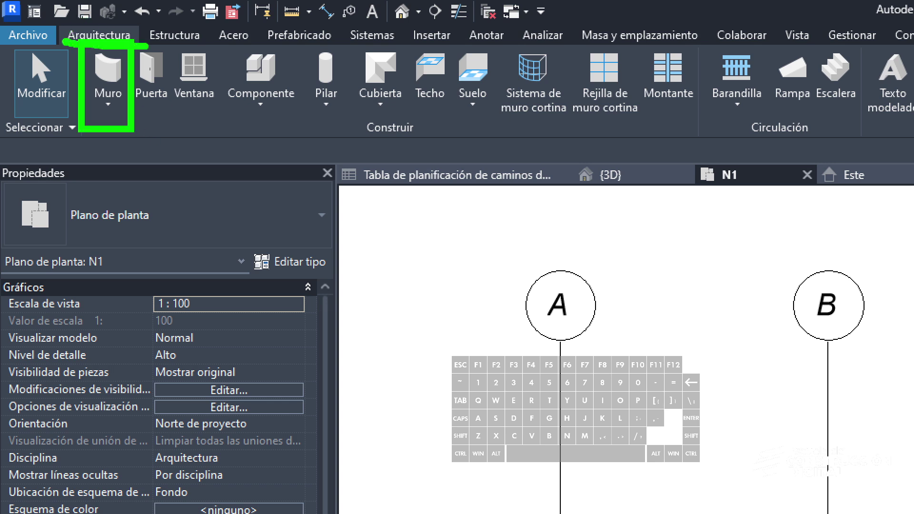
# Step: Review the Muro tool variants and cancel out without placing a wall
pyautogui.press('Escape')
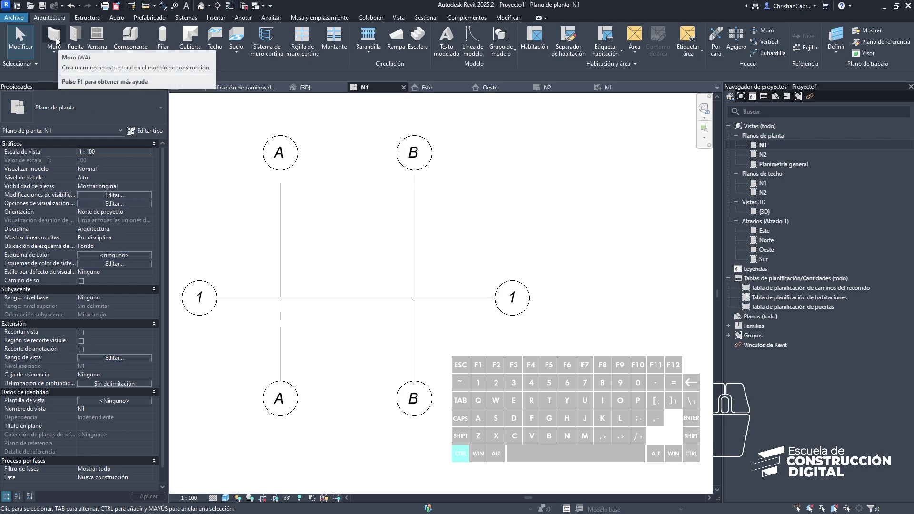
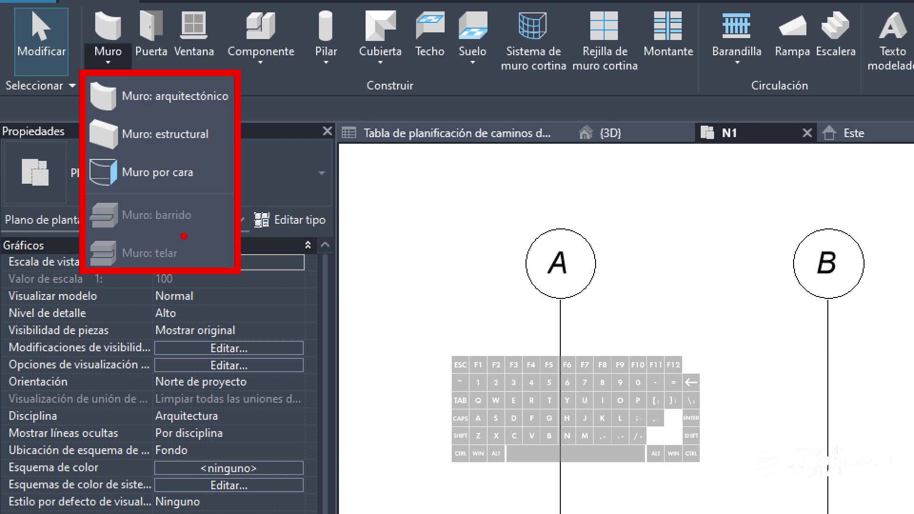
pyautogui.press('Escape')
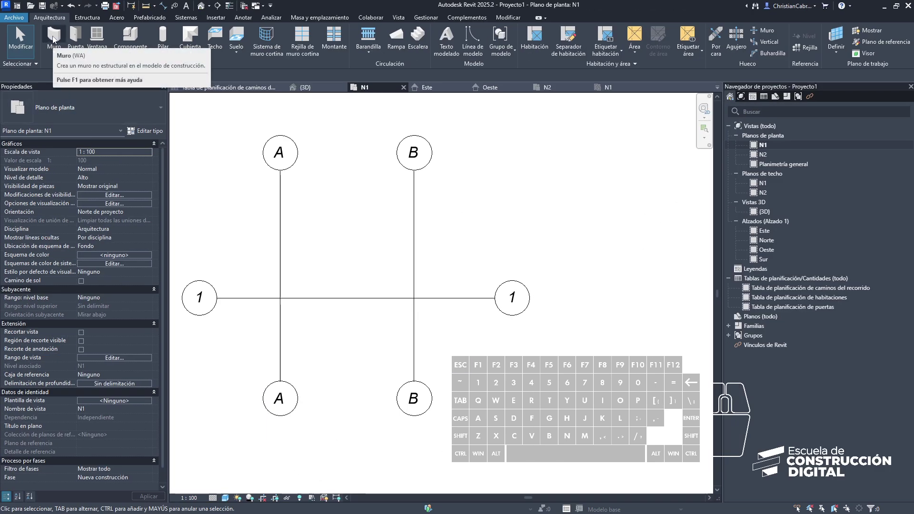
# Step: Start the Wall tool and choose Muro básico: Por defecto - 20 cm on the wall centreline
pyautogui.click(55, 40)
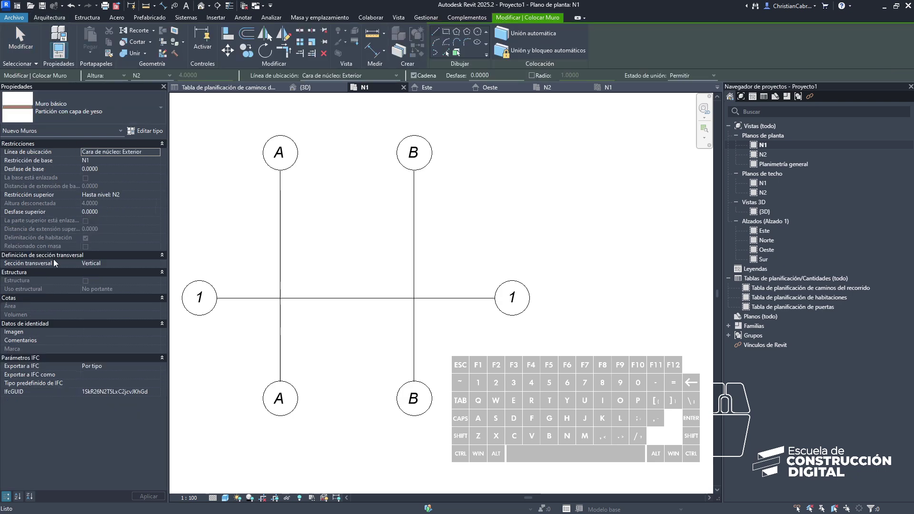
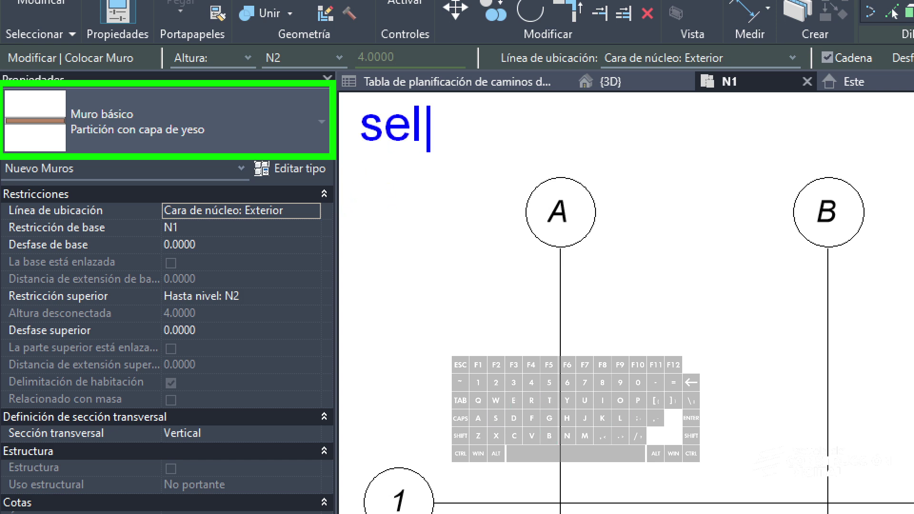
pyautogui.press('space')
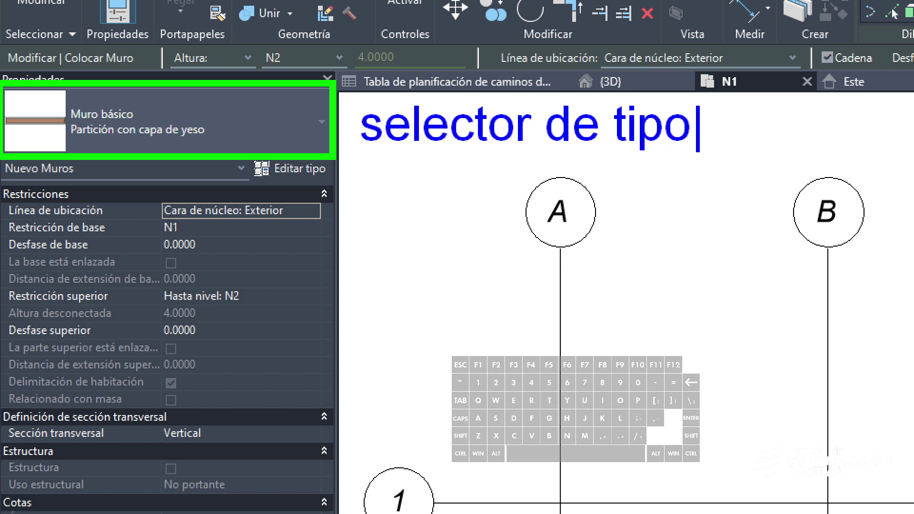
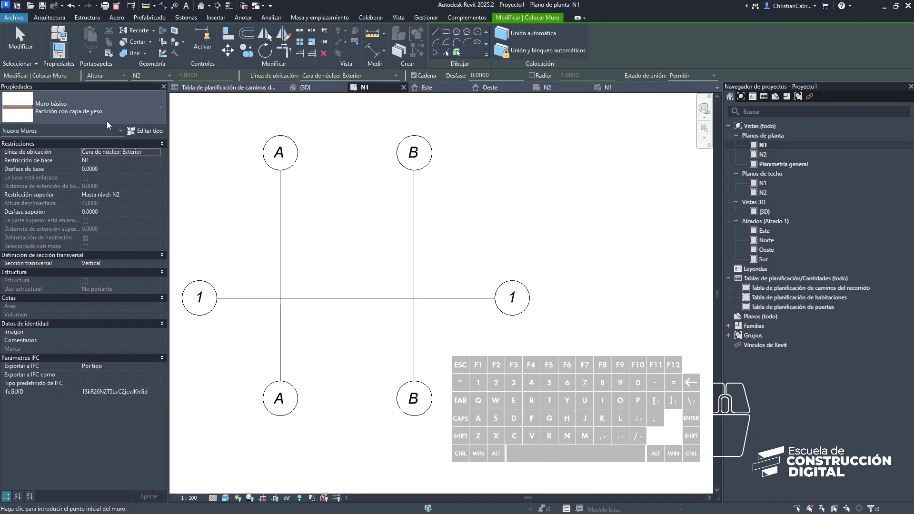
pyautogui.click(97, 115)
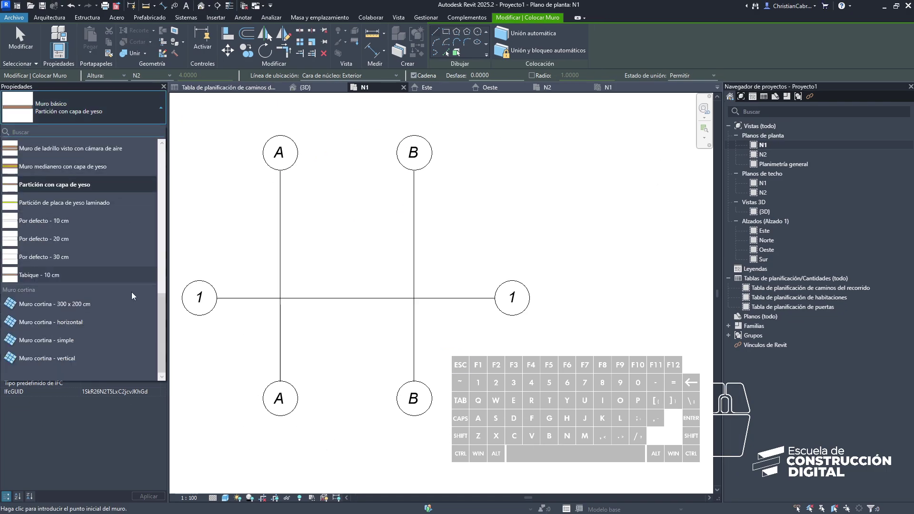
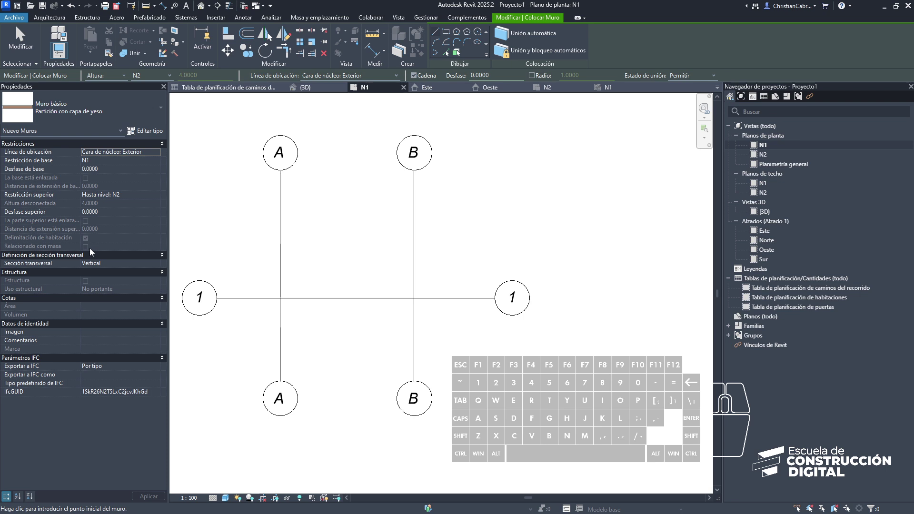
pyautogui.click(66, 120)
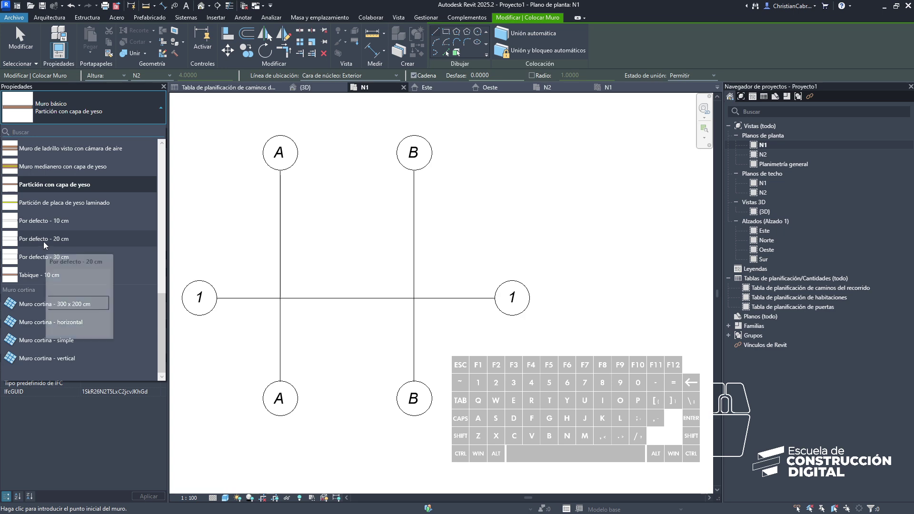
pyautogui.click(47, 244)
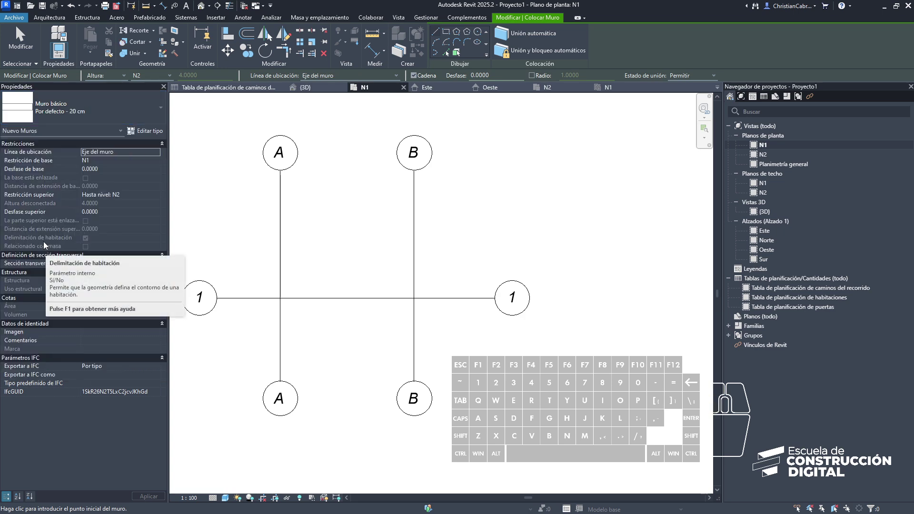
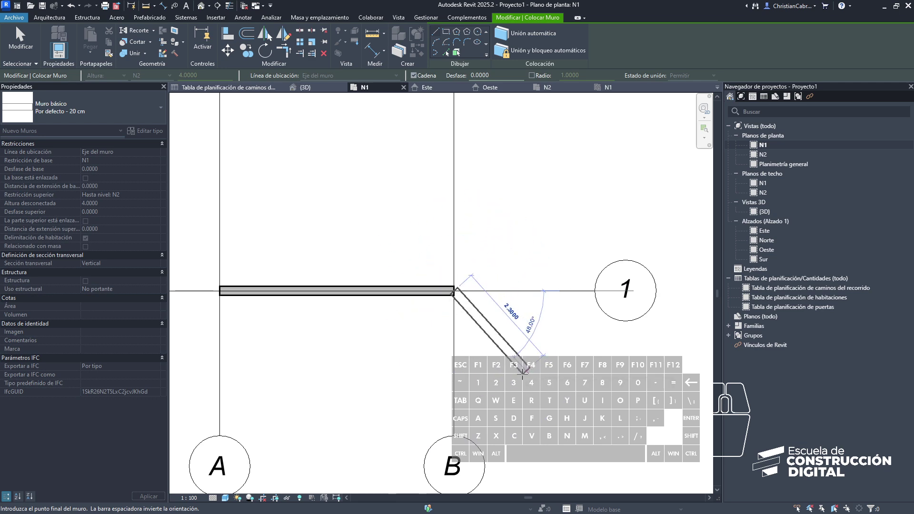
# Step: End the wall after the 20 cm segment along grid 1 between A and B
pyautogui.press('Escape')
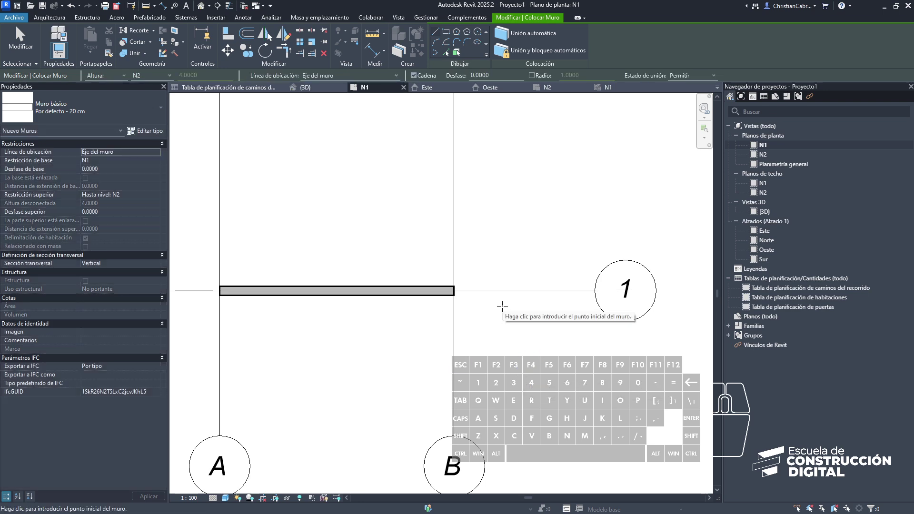
pyautogui.press('Escape')
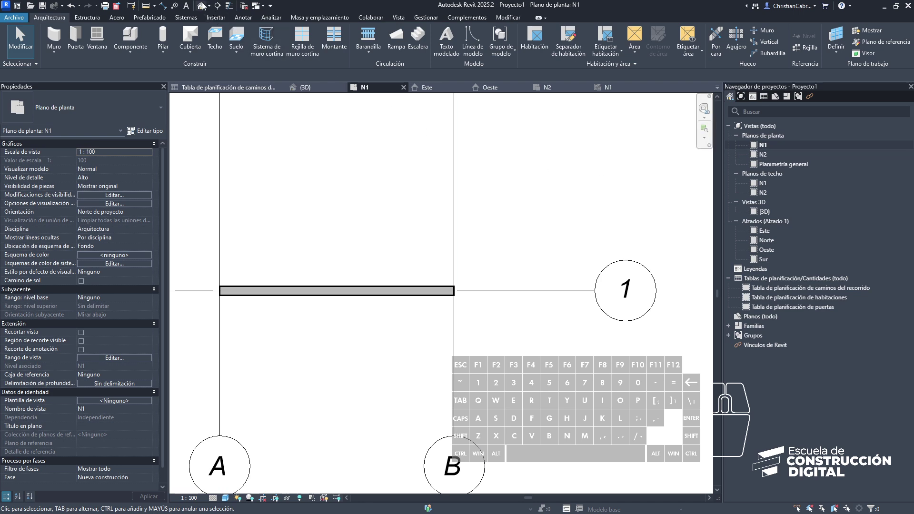
# Step: Show the new wall in the default 3D view and frame it
pyautogui.click(204, 9)
pyautogui.middleClick(468, 294)
pyautogui.middleClick(471, 293)
pyautogui.middleClick(462, 311)
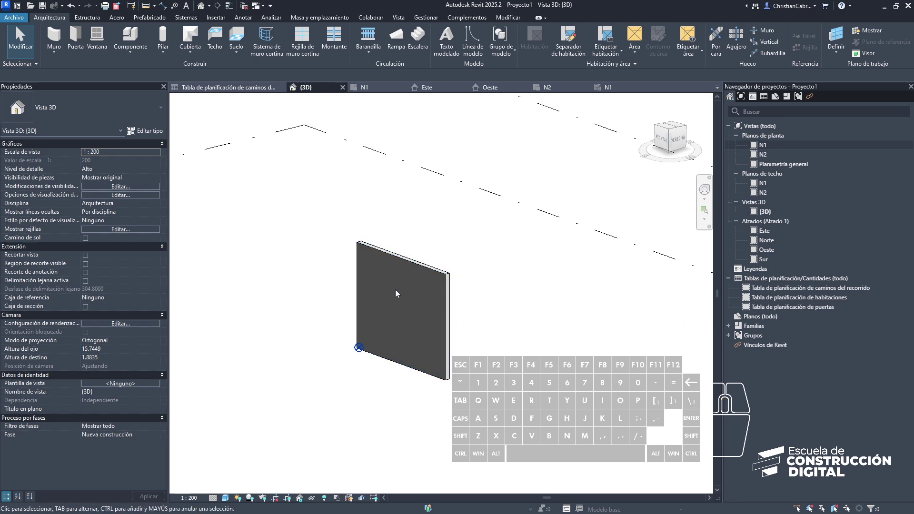
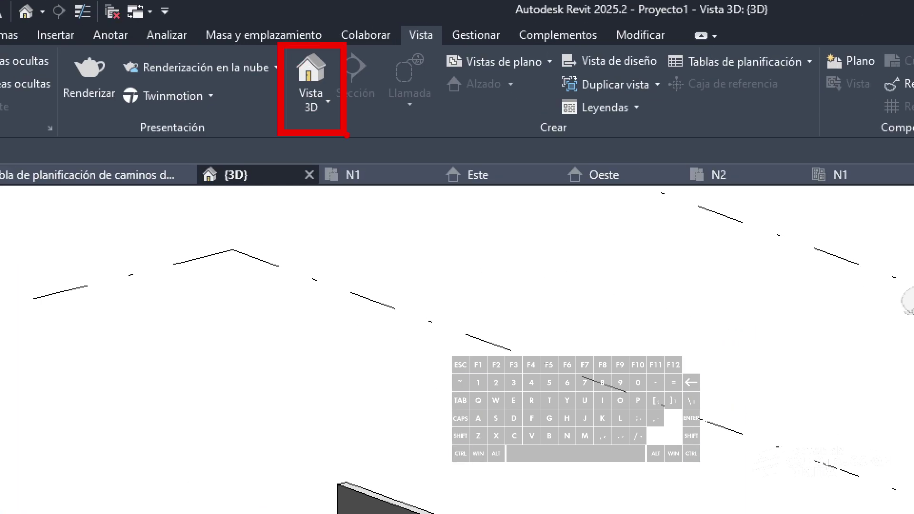
pyautogui.press('Escape')
pyautogui.middleClick(438, 297)
pyautogui.middleClick(437, 297)
# Step: Select the wall and confirm base N1, offset 0 and top N2 in Properties
pyautogui.click(464, 258)
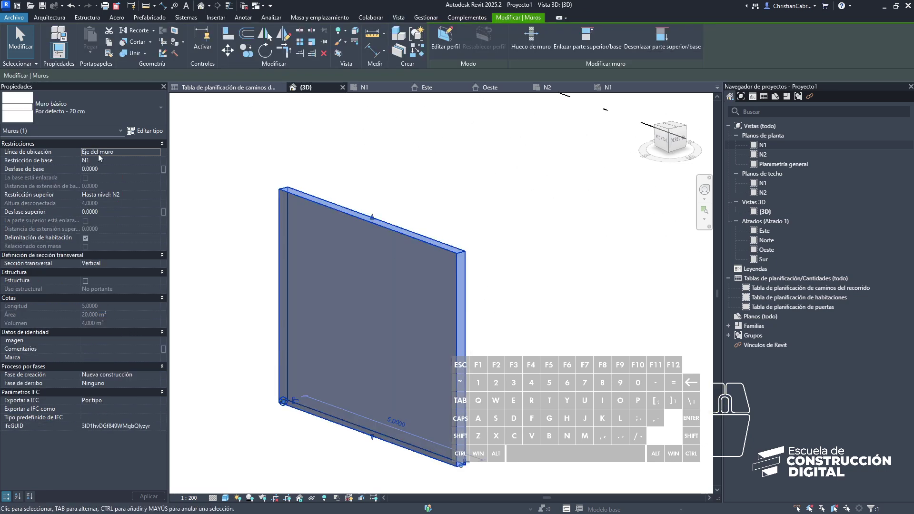
pyautogui.press('ctrl+1')
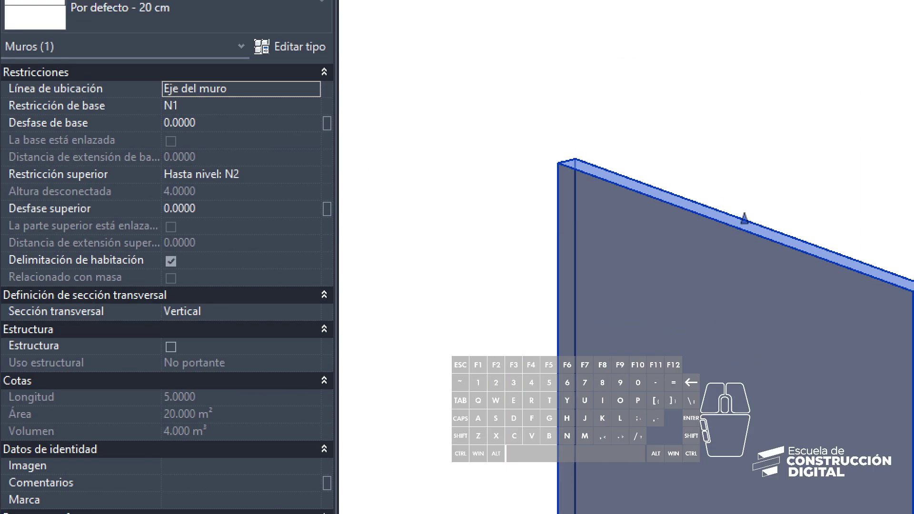
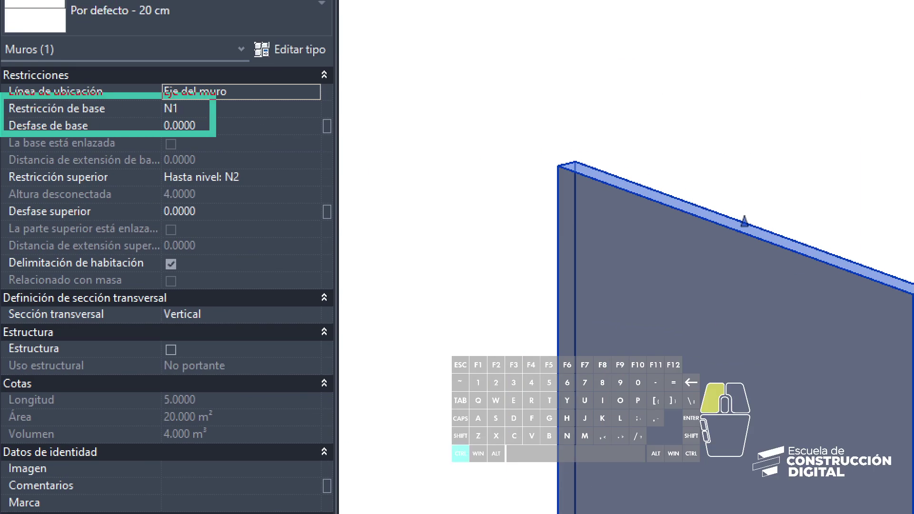
pyautogui.press('g')
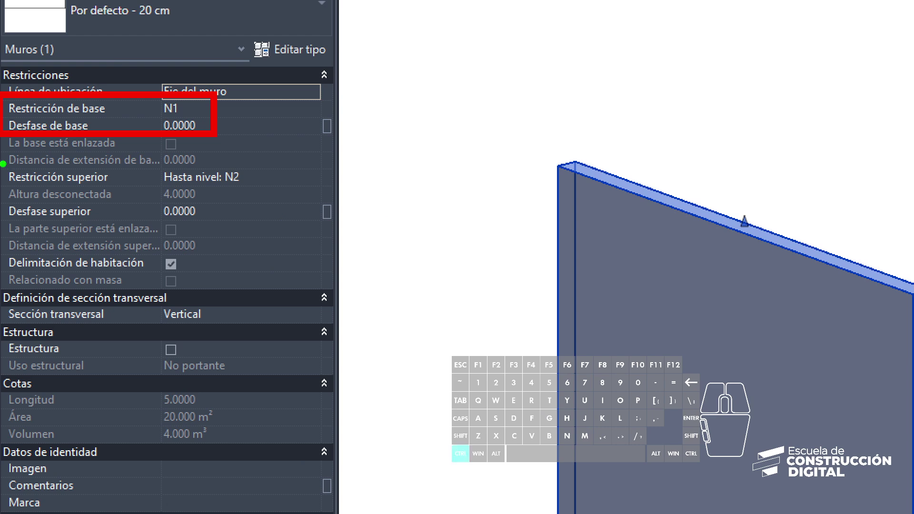
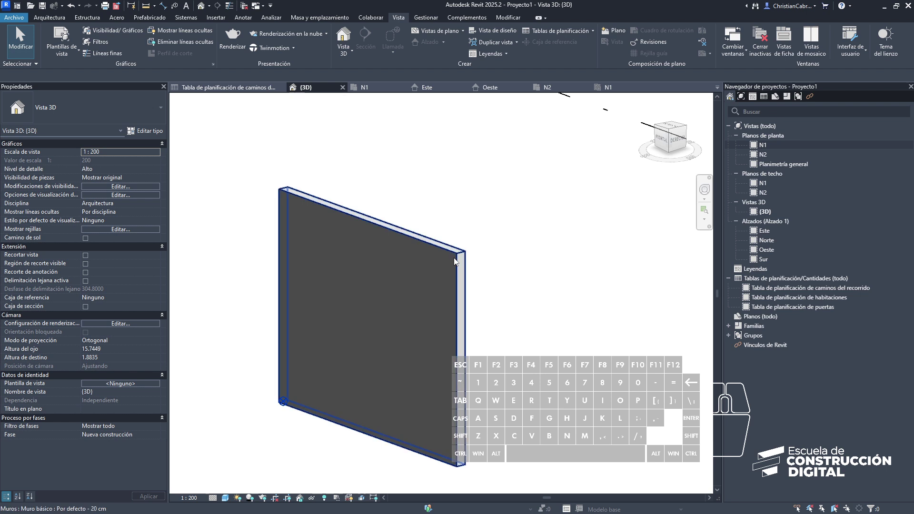
# Step: Return from 3D to the N1 floor plan and leave the 5.00 m wall deselected
pyautogui.click(457, 261)
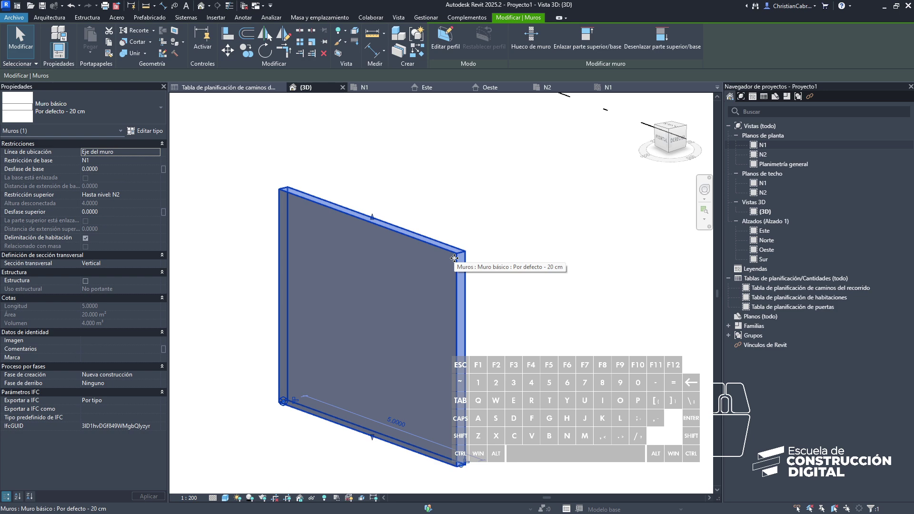
pyautogui.doubleClick(768, 150)
pyautogui.click(479, 254)
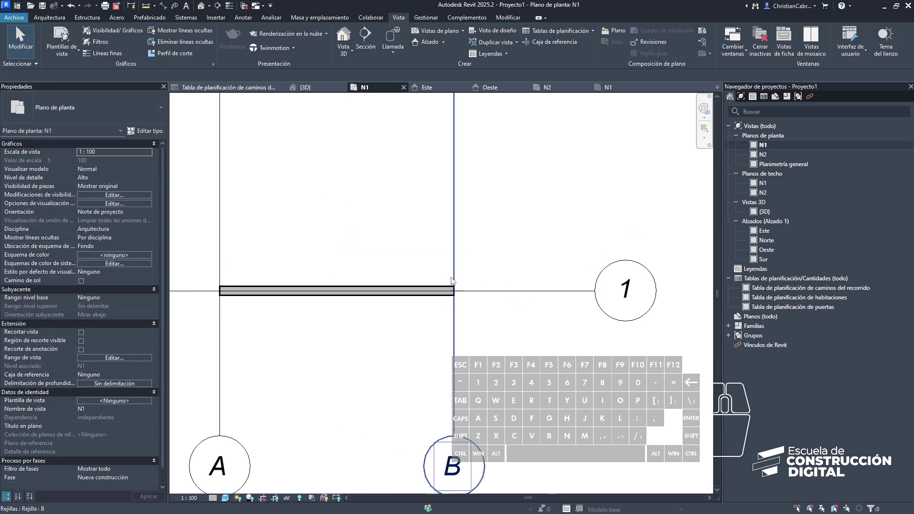
pyautogui.moveTo(450, 290); pyautogui.dragTo(59, 19)
pyautogui.rightClick(455, 289)
pyautogui.press('Escape')
pyautogui.press('Escape')
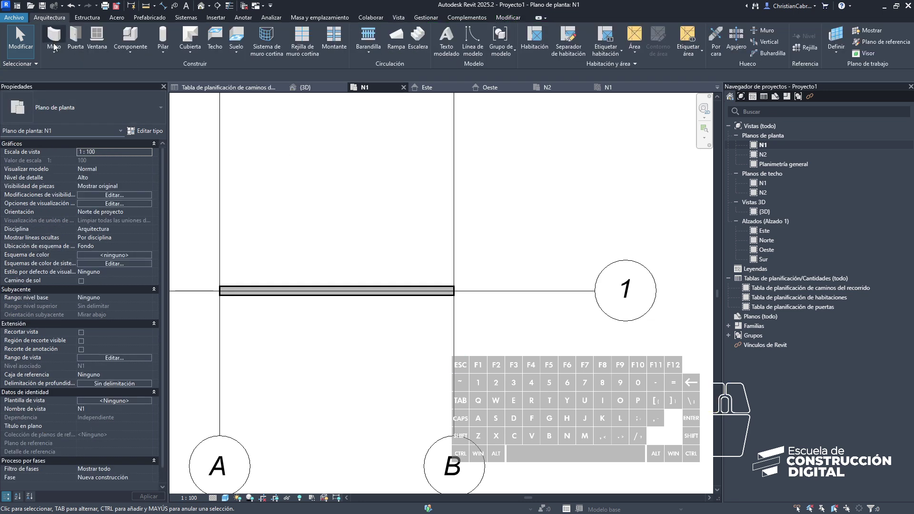
# Step: Chain walls 2.00 m up grid B, 5.00 m across and 1.00 m down grid A into a U
pyautogui.click(56, 48)
pyautogui.click(57, 43)
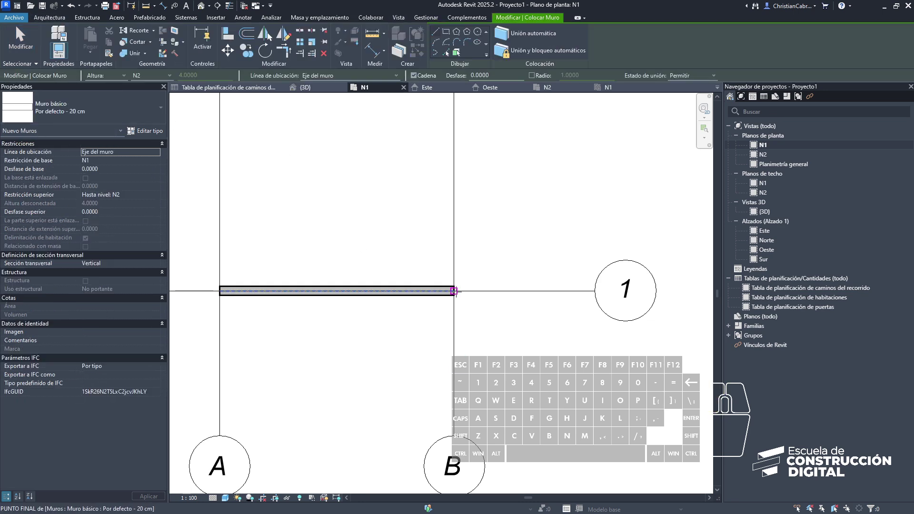
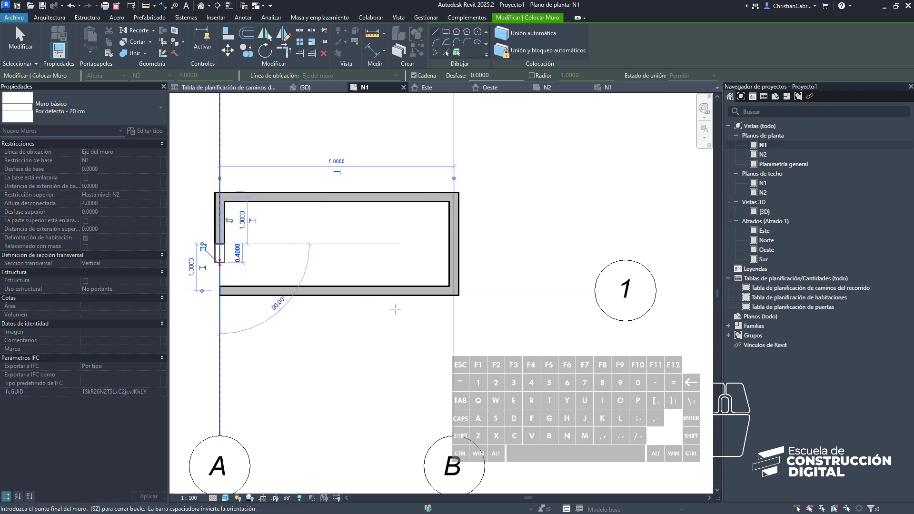
pyautogui.press('Escape')
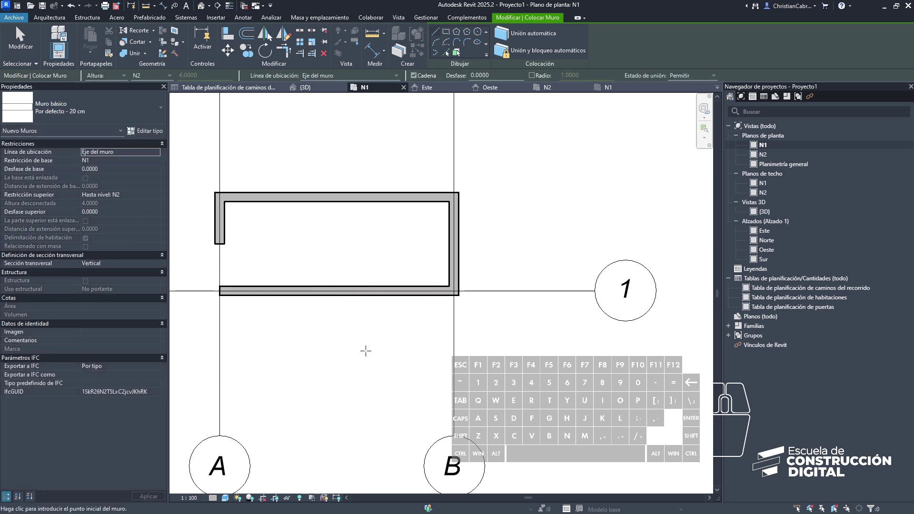
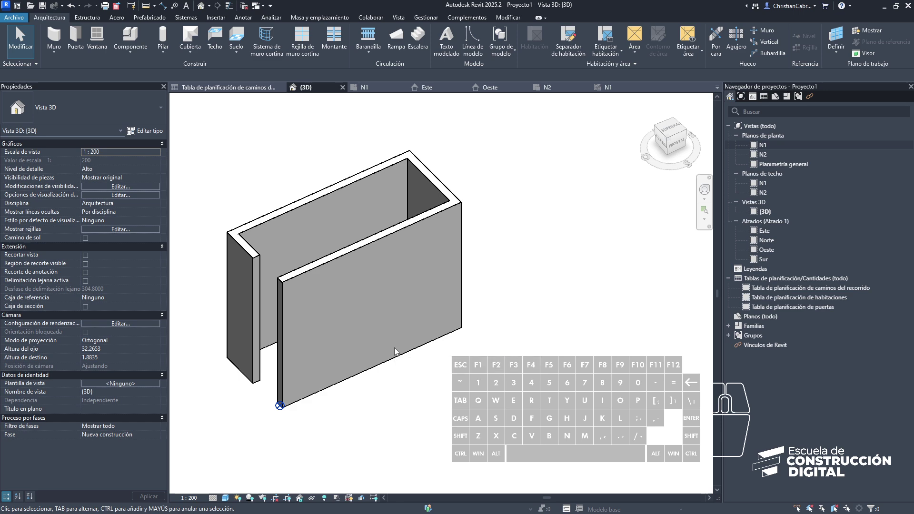
# Step: Select the 5.00 m long front wall of the U for the profile edit
pyautogui.click(294, 278)
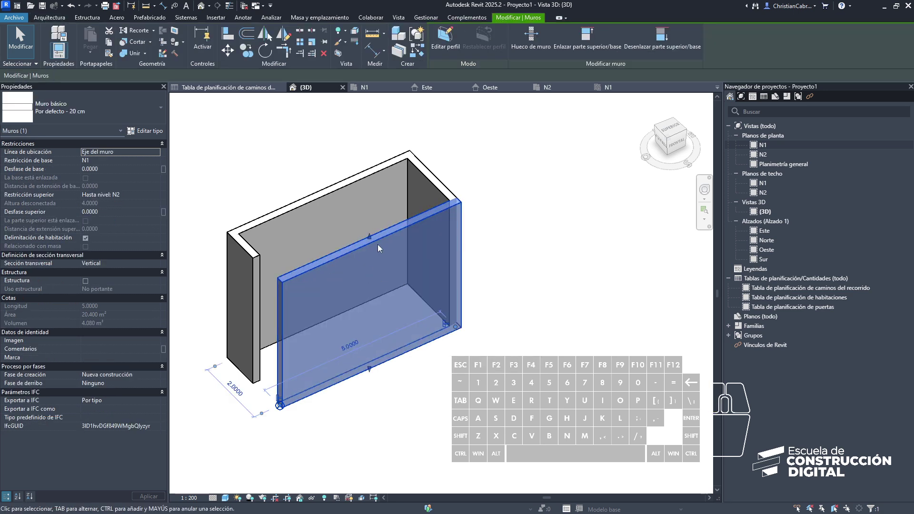
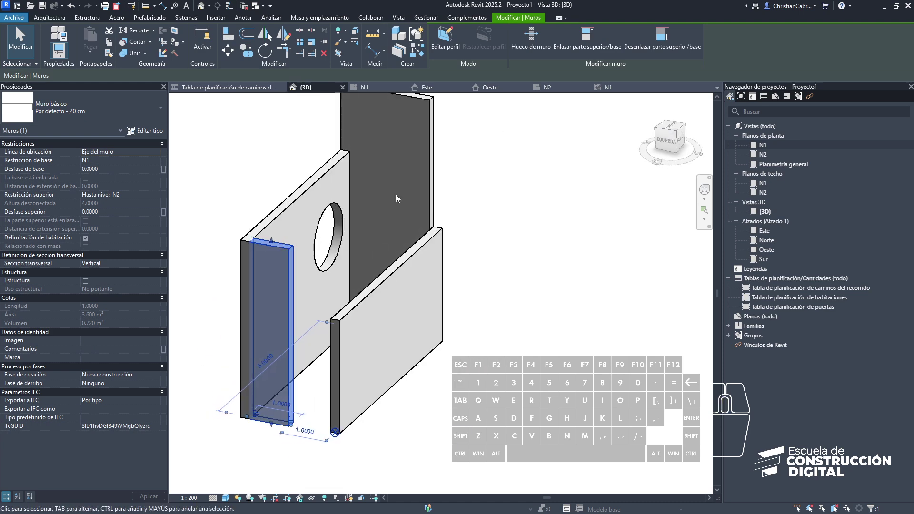
pyautogui.click(449, 41)
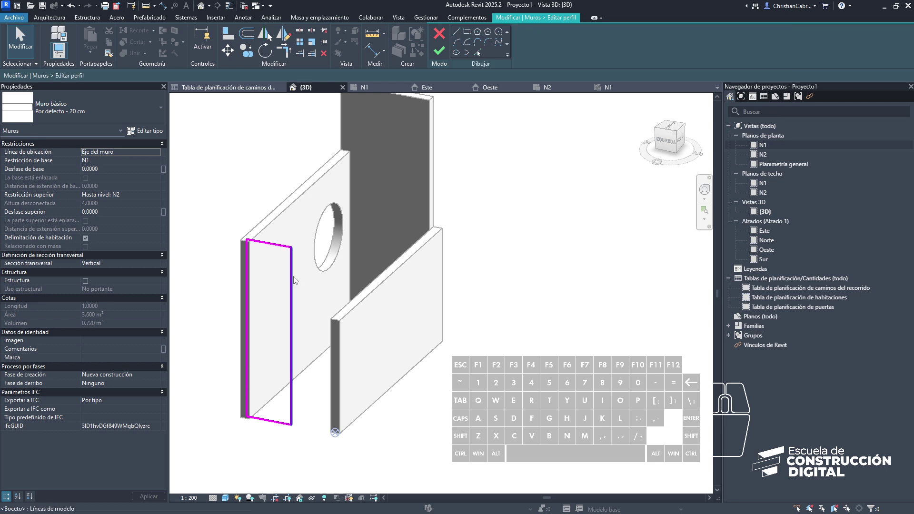
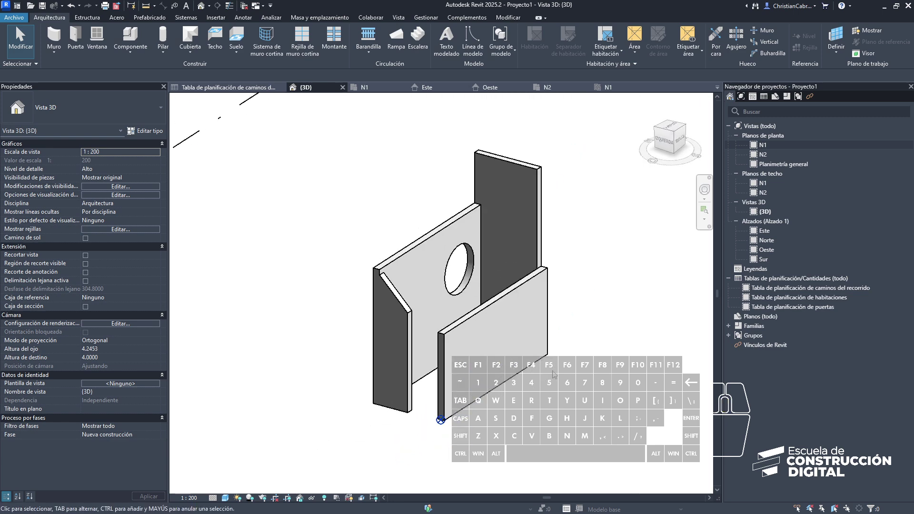
# Step: Select the 5.00 m wall with the circular hole, then cancel the selection
pyautogui.click(431, 233)
pyautogui.press('ctrl+1')
pyautogui.press('Escape')
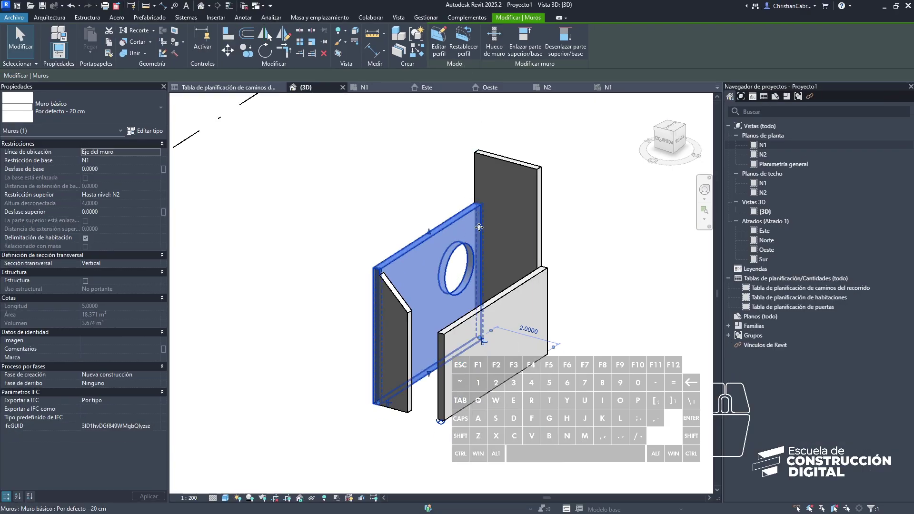